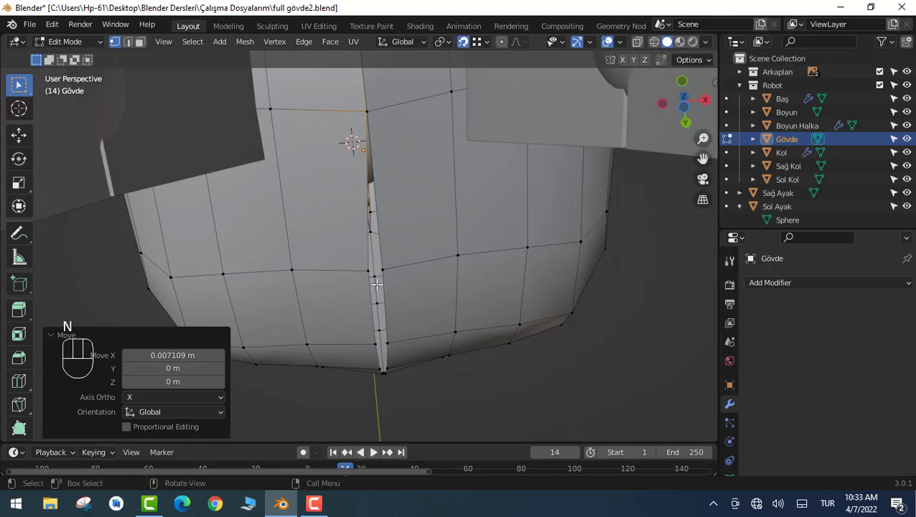
# Merge the split vertices along the Gövde front seam so the gap closes.
pyautogui.scroll(3)
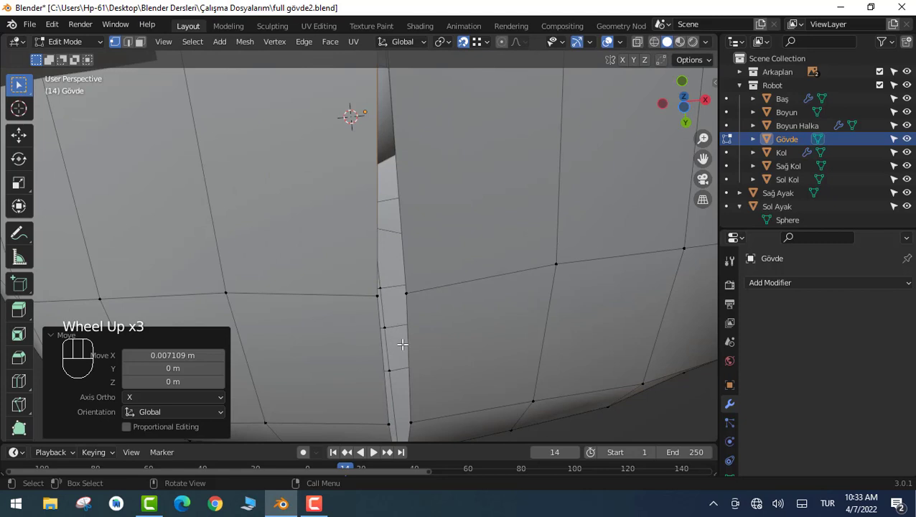
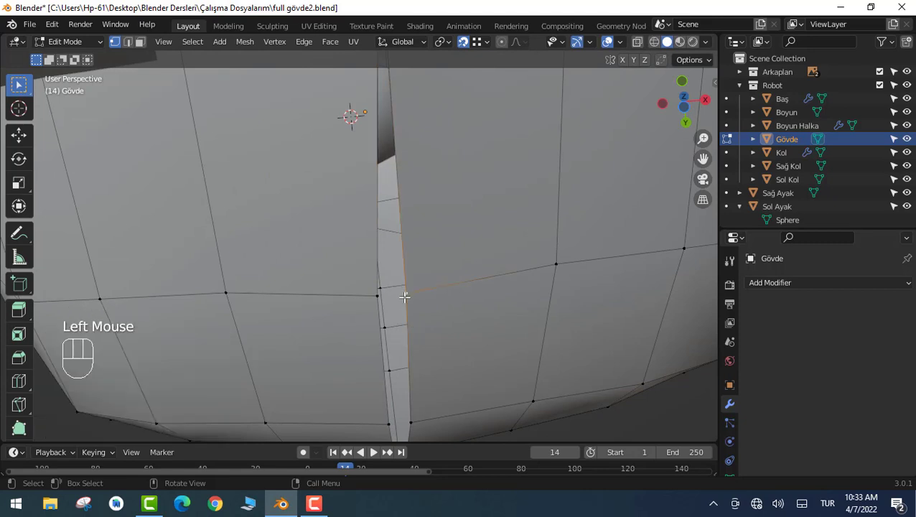
pyautogui.press('g')
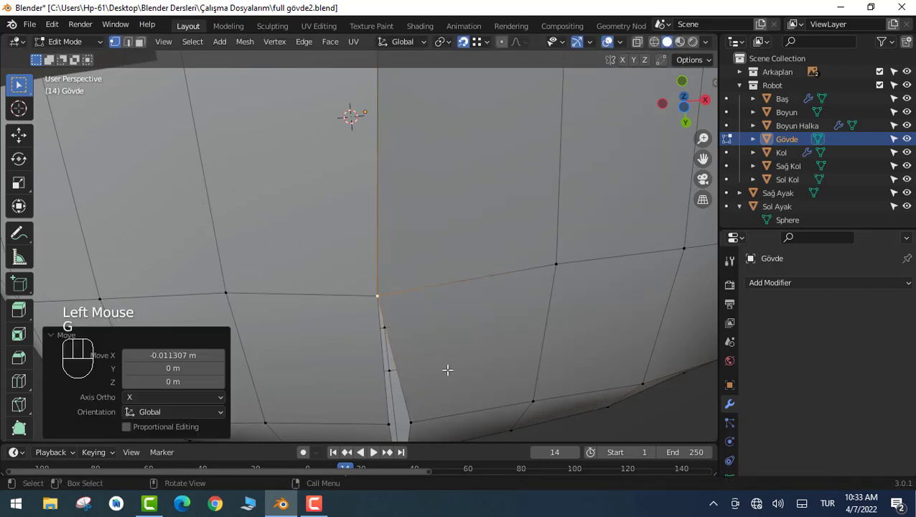
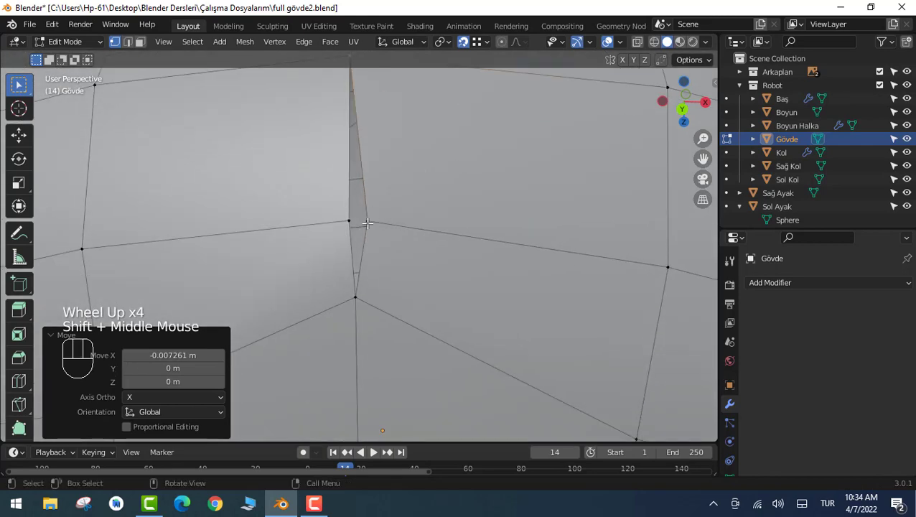
pyautogui.click(369, 219)
pyautogui.press('g')
# View the body straight from the front and zoom to check the seam alignment.
pyautogui.press('KP_1')
pyautogui.scroll(-3)
pyautogui.scroll(3)
pyautogui.scroll(-3)
pyautogui.scroll(-3)
pyautogui.scroll(3)
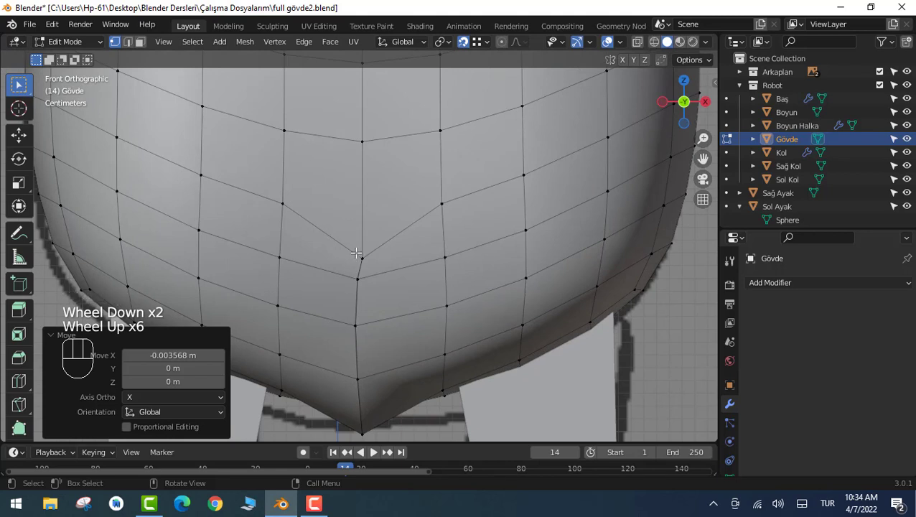
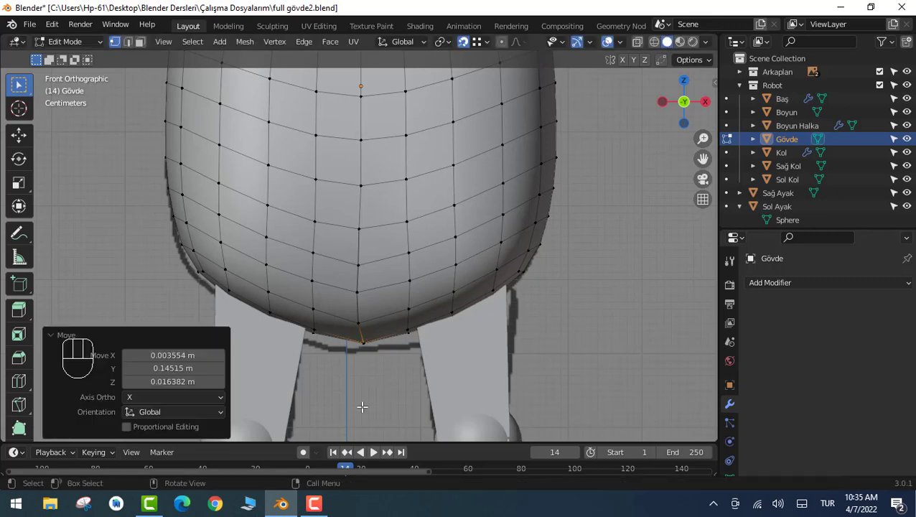
pyautogui.scroll(3)
pyautogui.scroll(-3)
pyautogui.scroll(3)
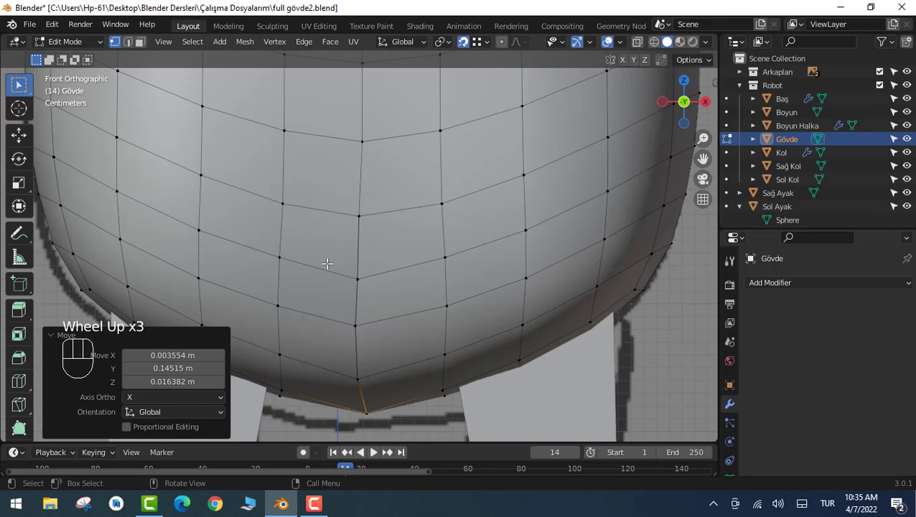
pyautogui.scroll(-3)
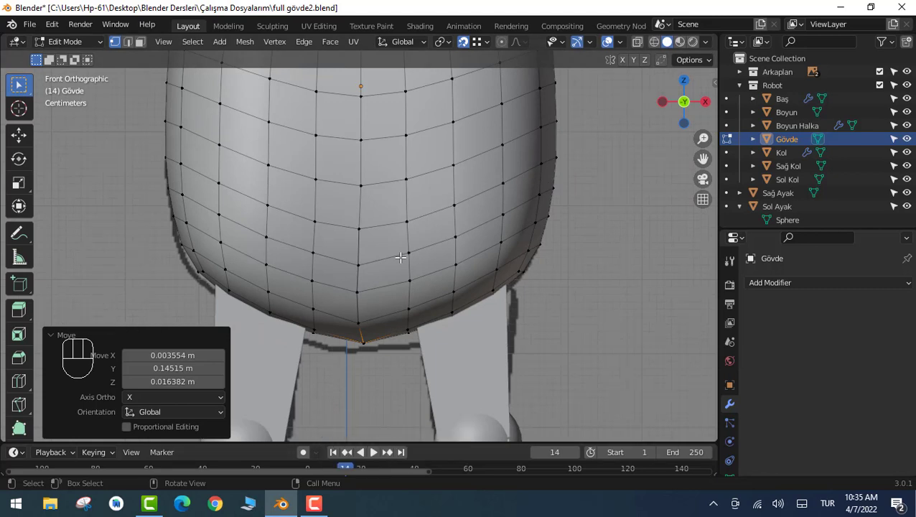
pyautogui.press('ctrl+r')
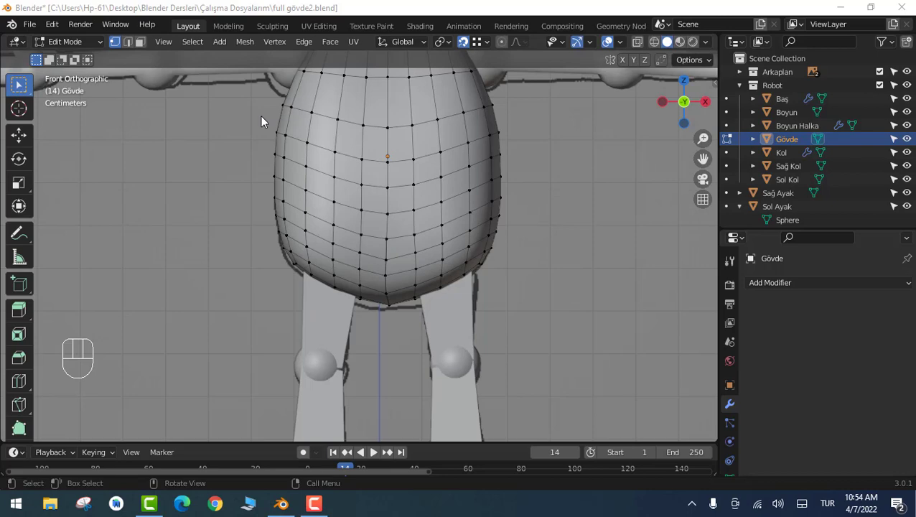
# Start a loop cut (Ctrl+R) around the Gövde body below its middle for the belt band.
pyautogui.scroll(3)
pyautogui.scroll(3)
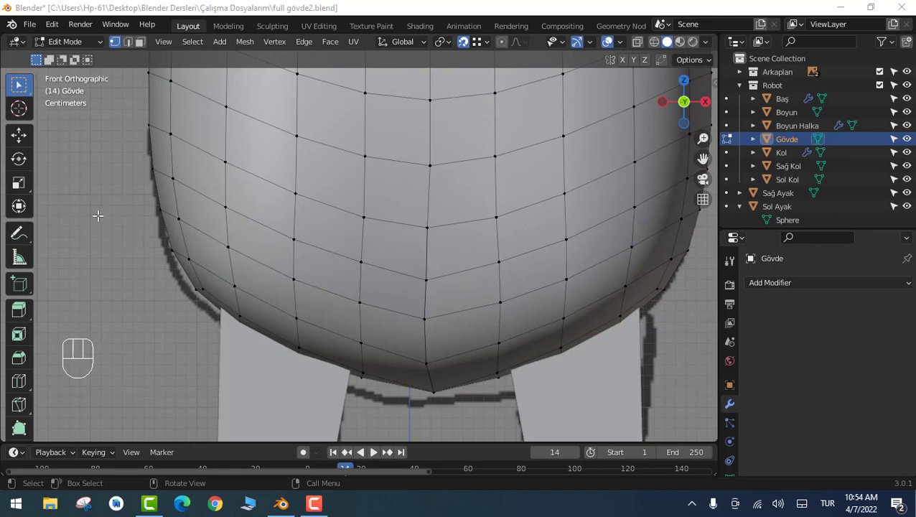
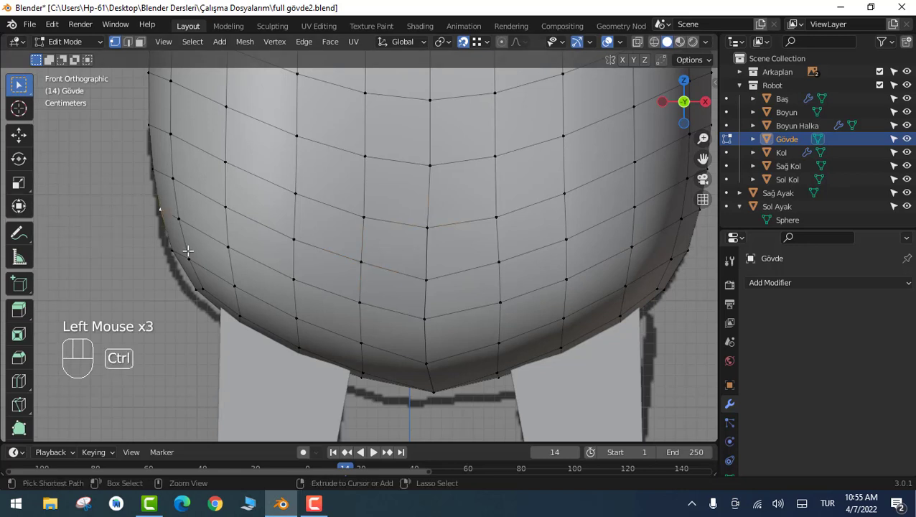
pyautogui.press('ctrl+r')
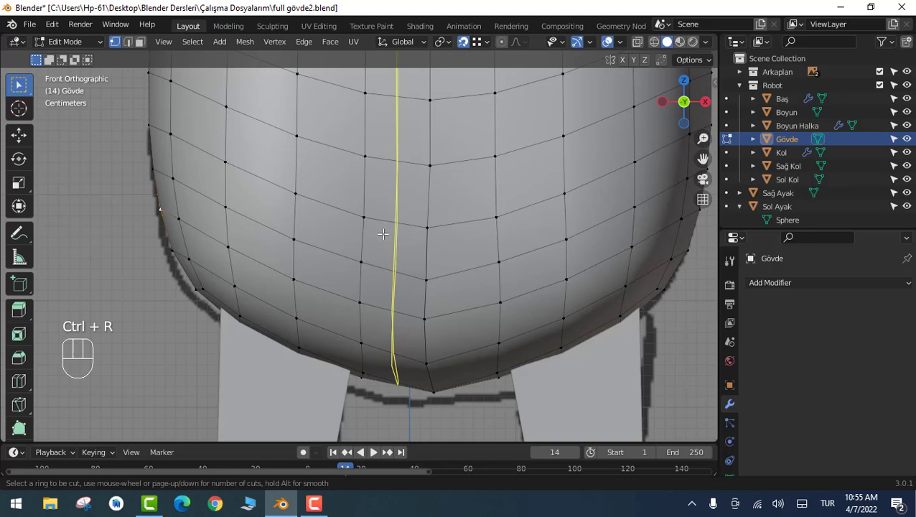
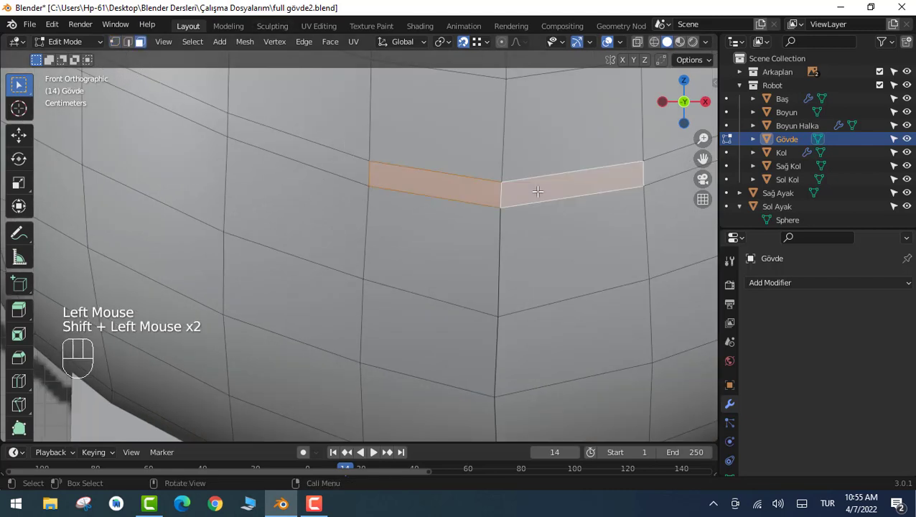
# Add the thin belt faces to the selection, orbiting to reach the band's far side.
pyautogui.scroll(-3)
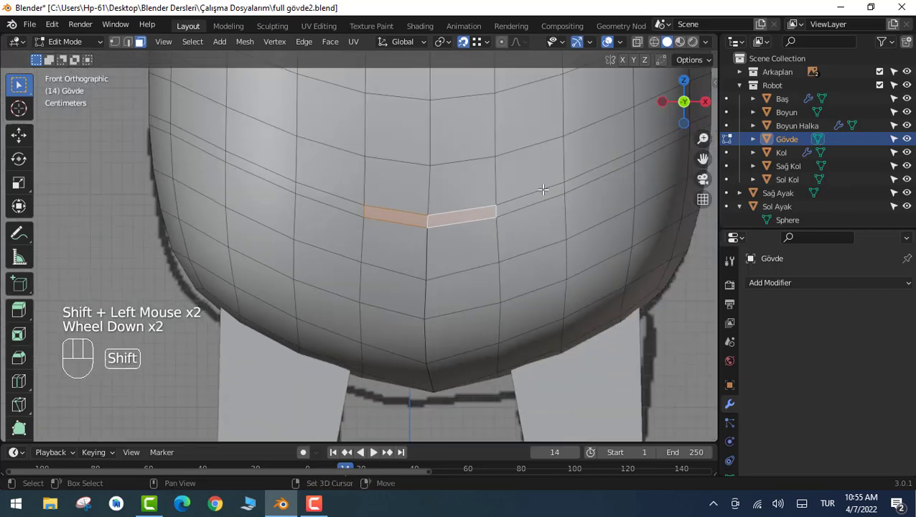
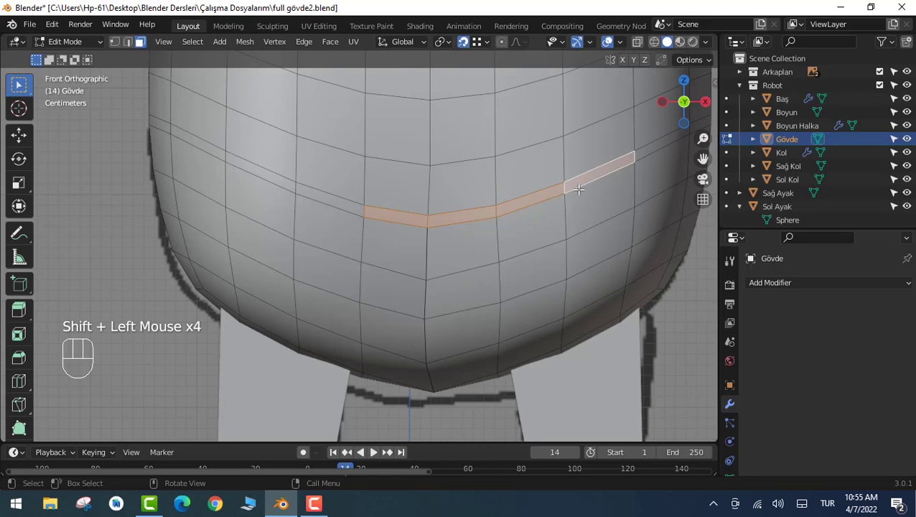
pyautogui.scroll(-3)
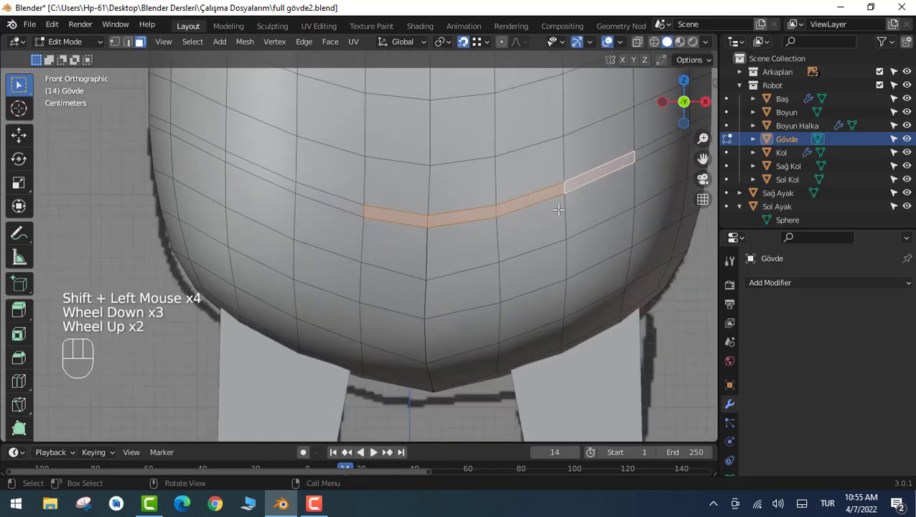
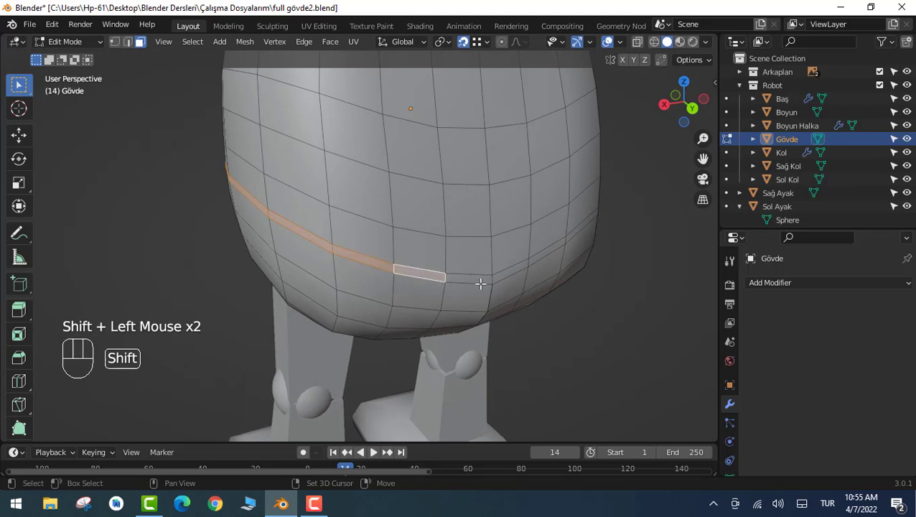
pyautogui.click(489, 276)
pyautogui.click(520, 269)
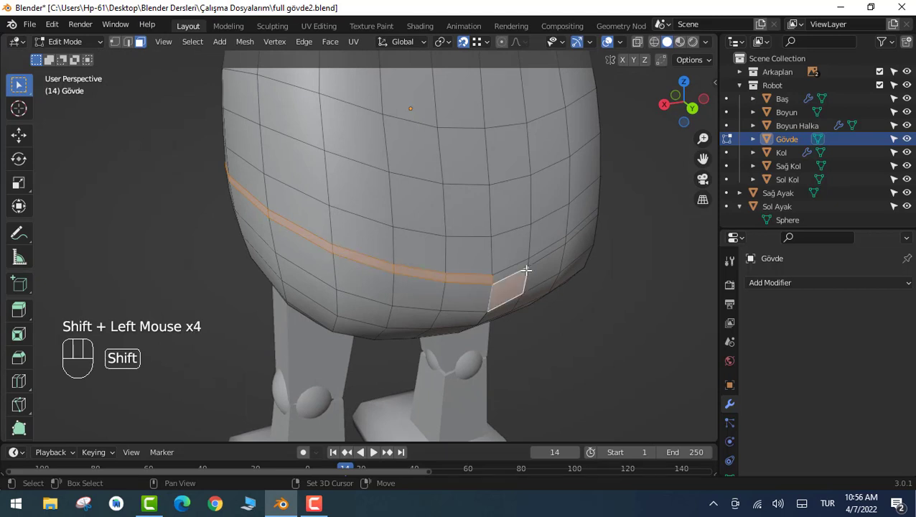
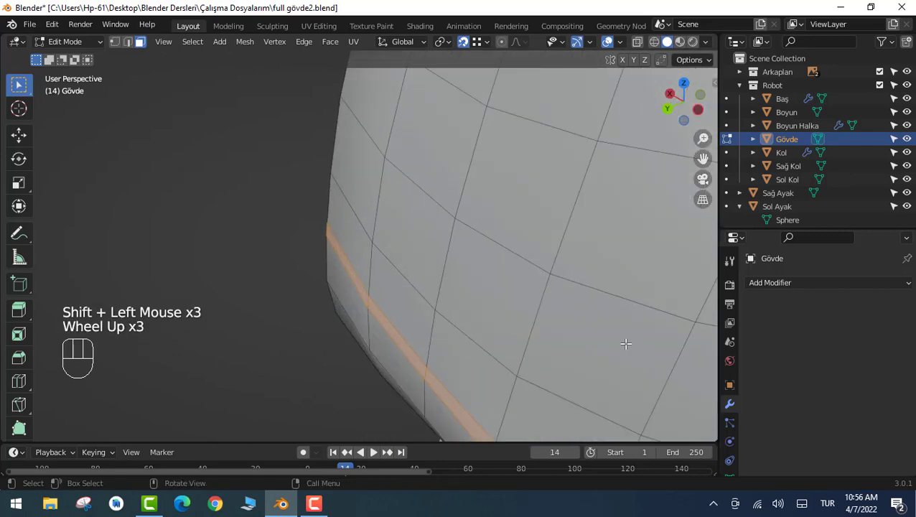
pyautogui.scroll(3)
pyautogui.moveTo(617, 336); pyautogui.dragTo(245, 193)
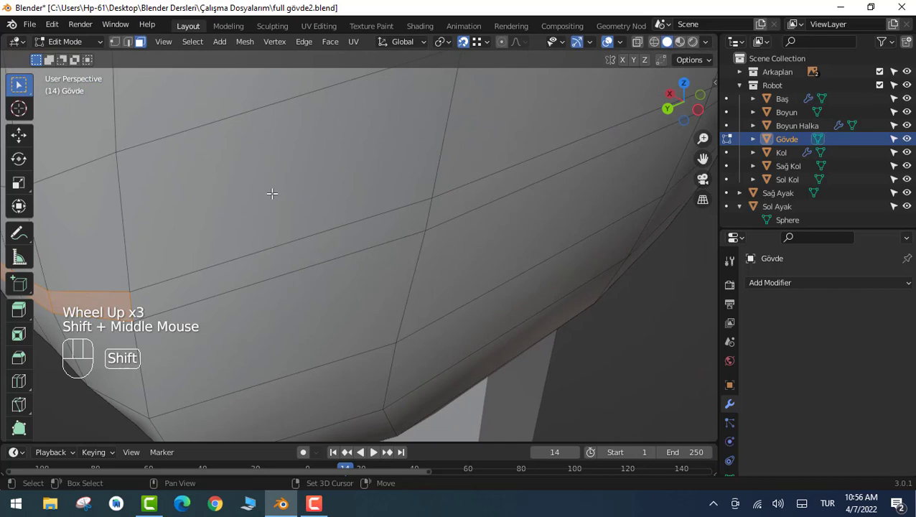
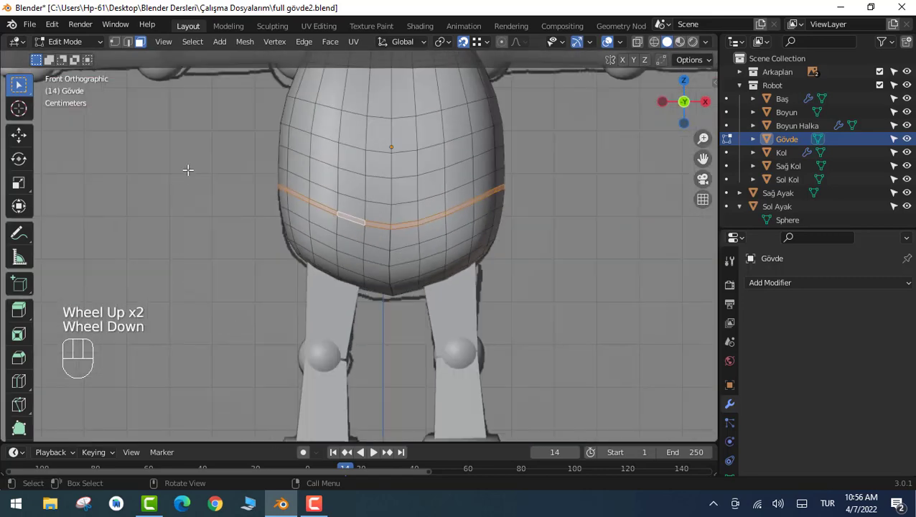
# Extrude the belt faces outward along normals into a raised ridge and inspect it.
pyautogui.scroll(3)
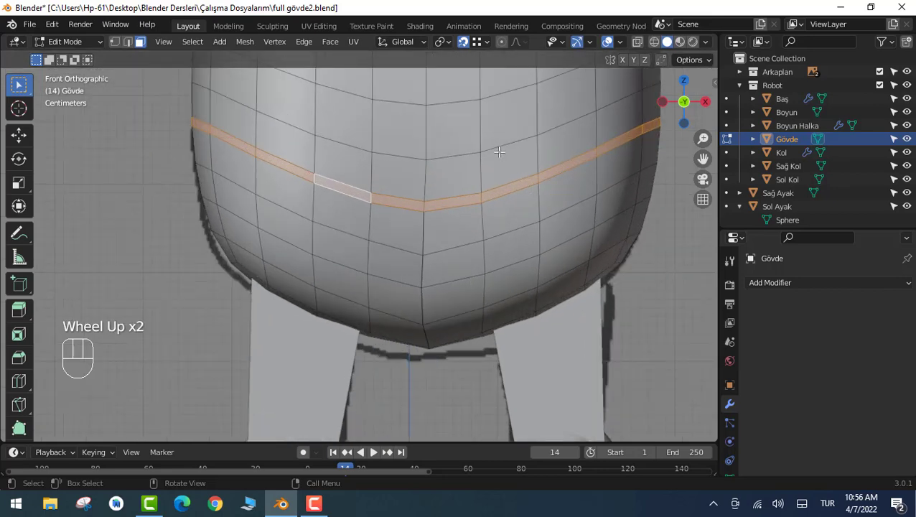
pyautogui.middleClick(501, 148)
pyautogui.scroll(3)
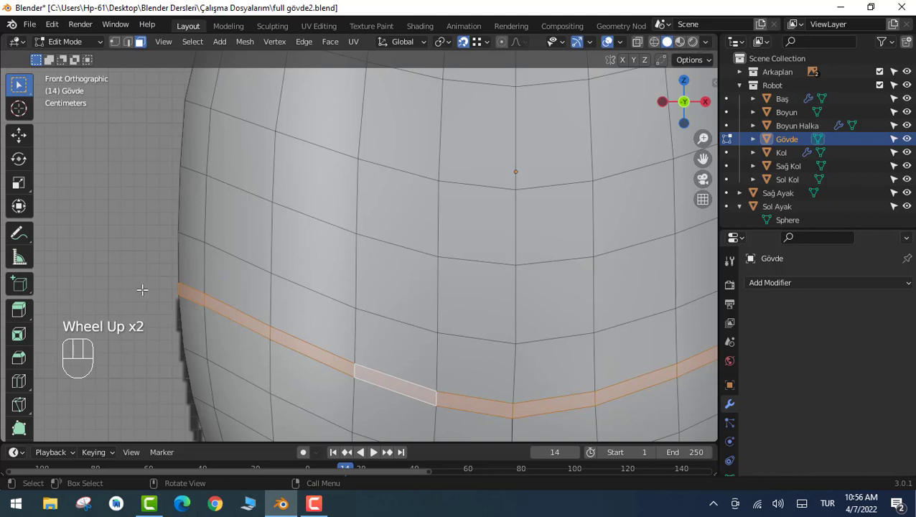
pyautogui.press('e')
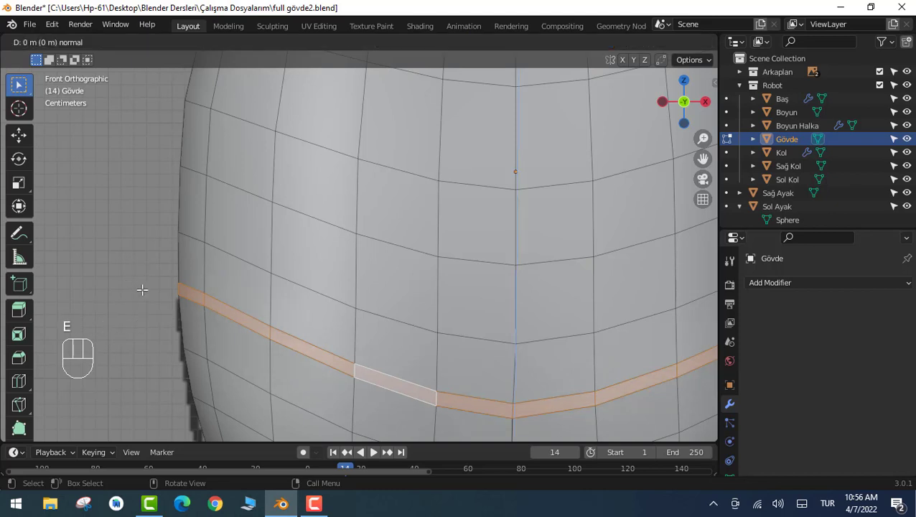
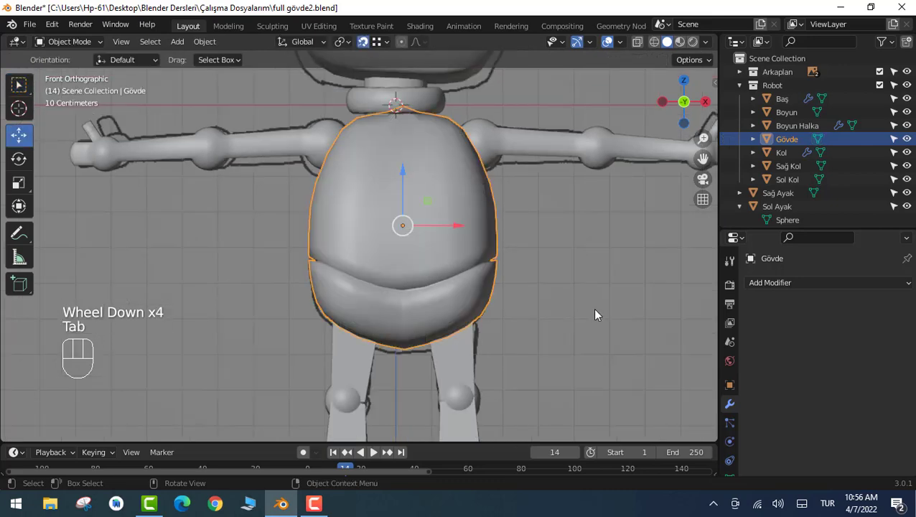
pyautogui.moveTo(634, 301); pyautogui.dragTo(330, 315)
pyautogui.scroll(3)
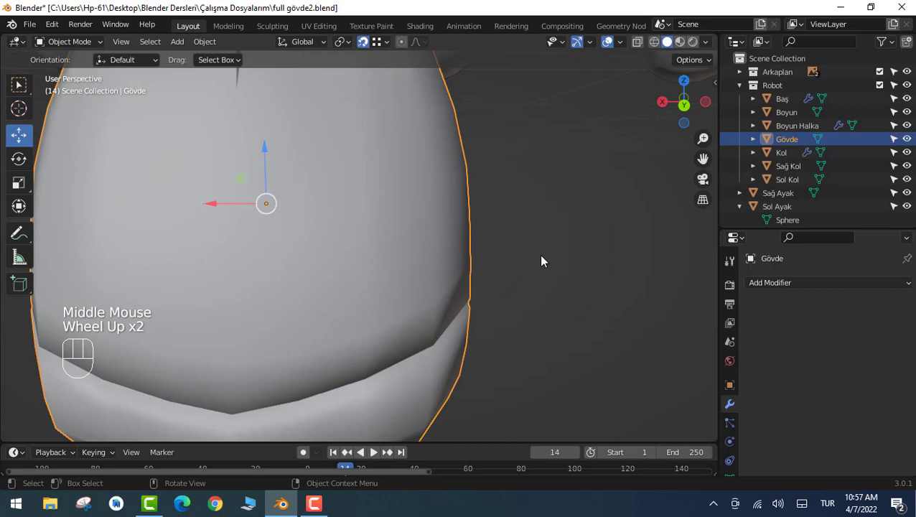
# Show the belted Gövde body in Front view as a see-through wireframe over the sketch.
pyautogui.scroll(-3)
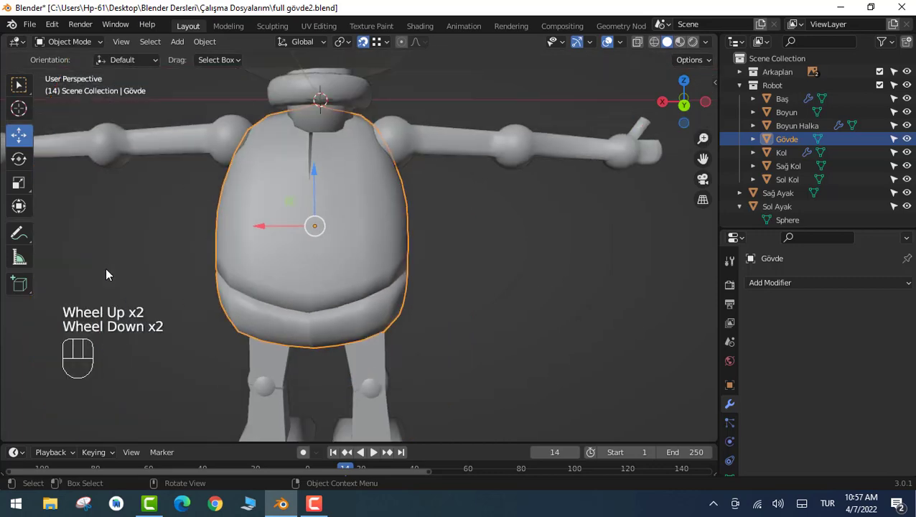
pyautogui.scroll(3)
pyautogui.scroll(-3)
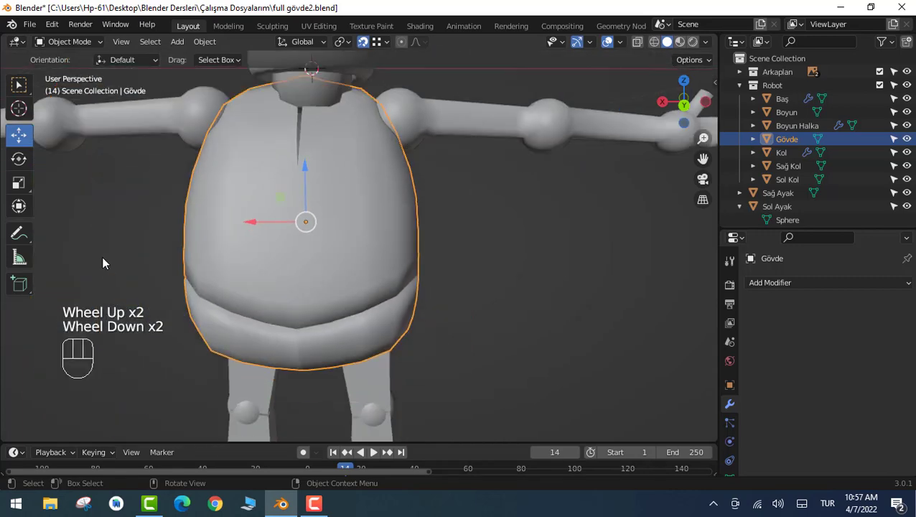
pyautogui.press('KP_1')
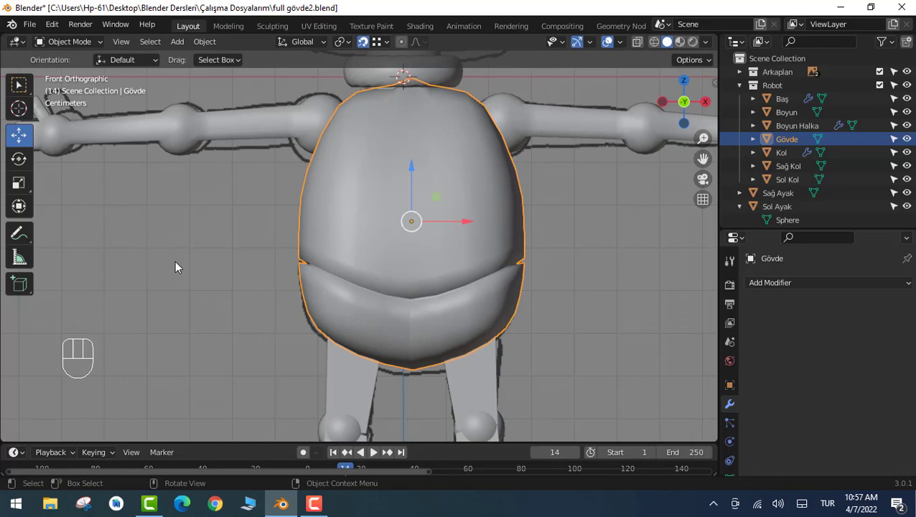
pyautogui.press('z')
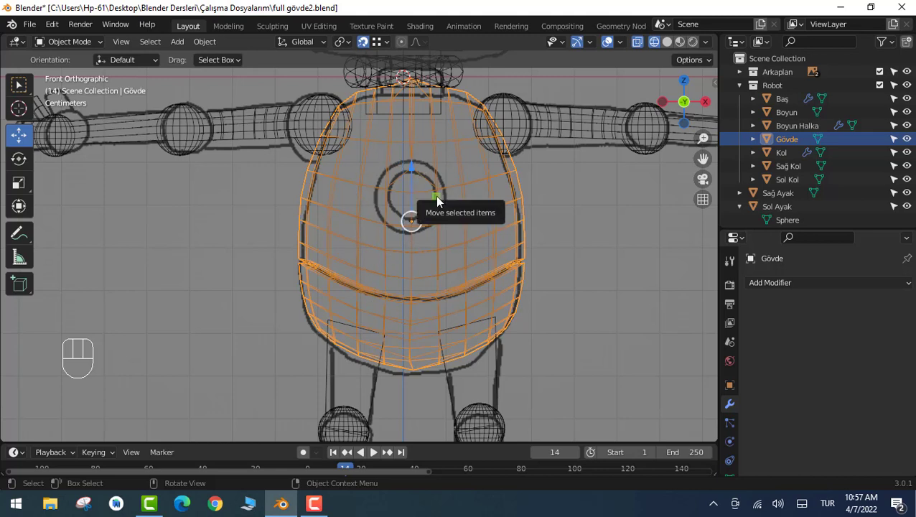
# Add a default torus around the robot's upper body and return to Front view.
pyautogui.press('z')
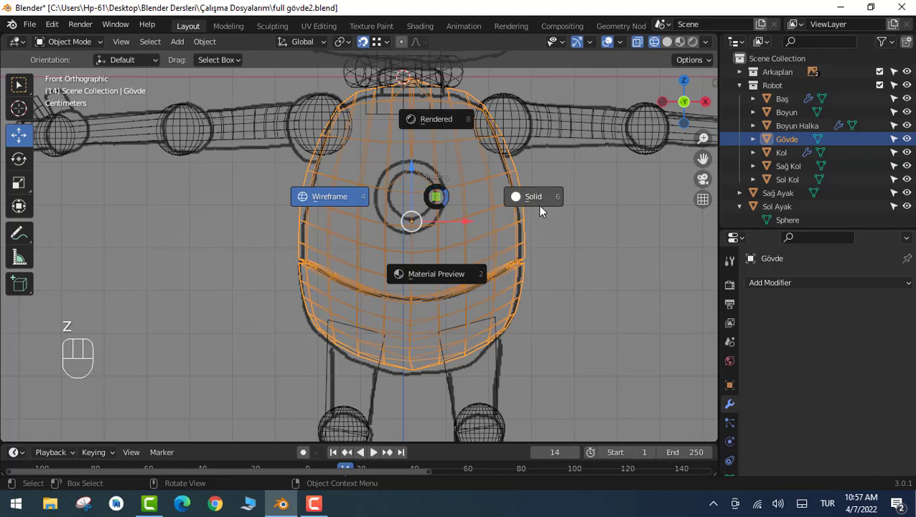
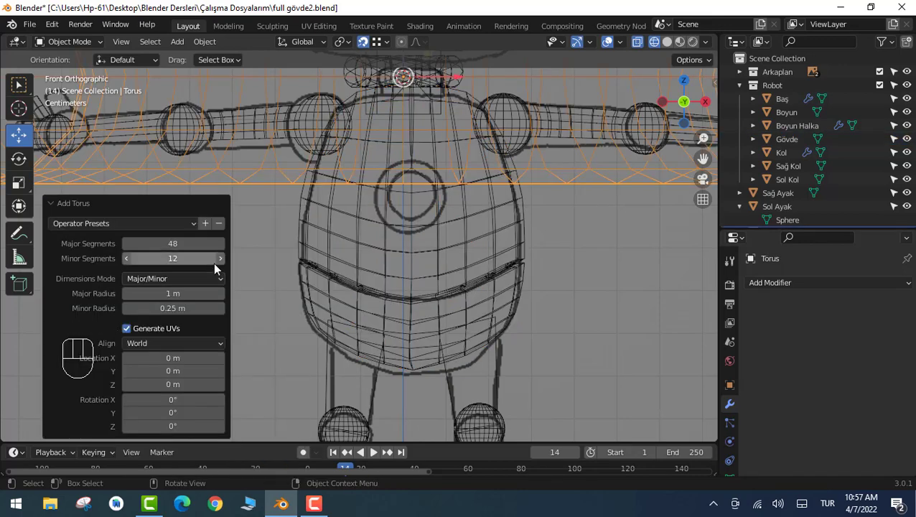
pyautogui.scroll(-3)
pyautogui.moveTo(606, 269); pyautogui.dragTo(620, 267)
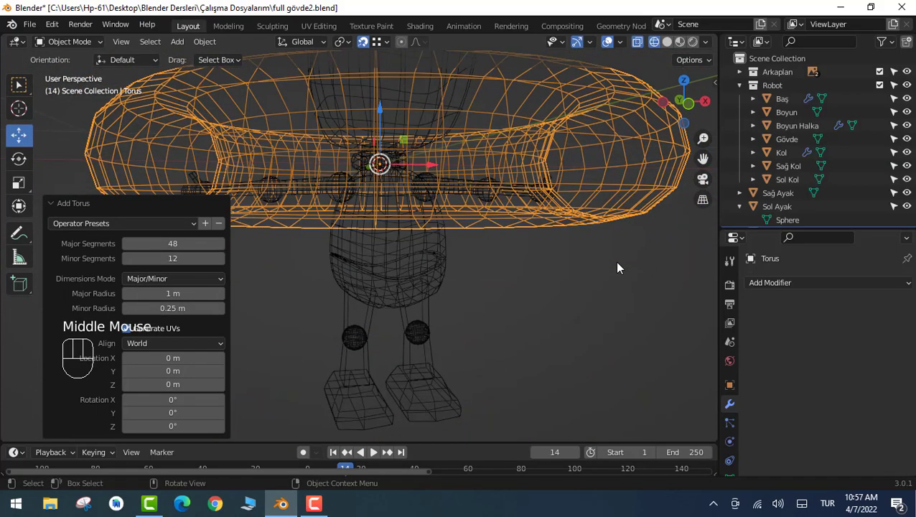
pyautogui.press('KP_1')
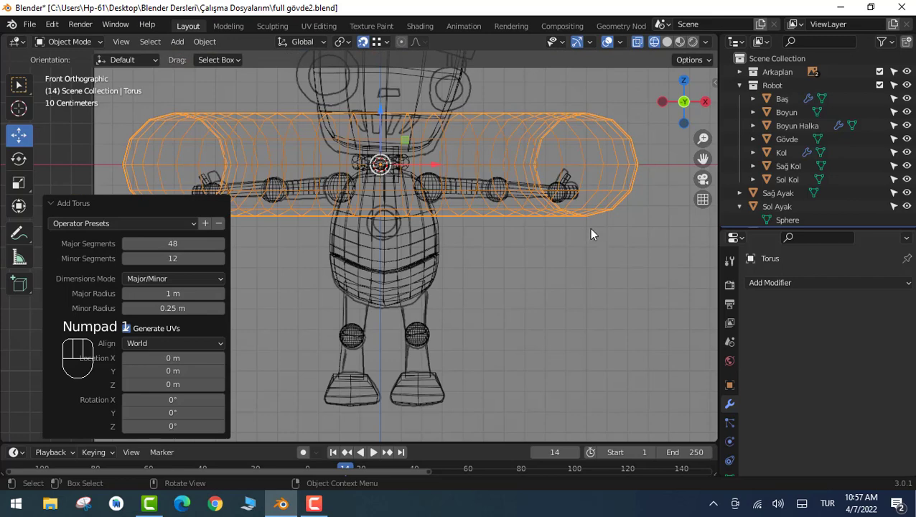
# Shrink the torus and rotate it 90° around X so the ring stands upright facing forward.
pyautogui.press('s')
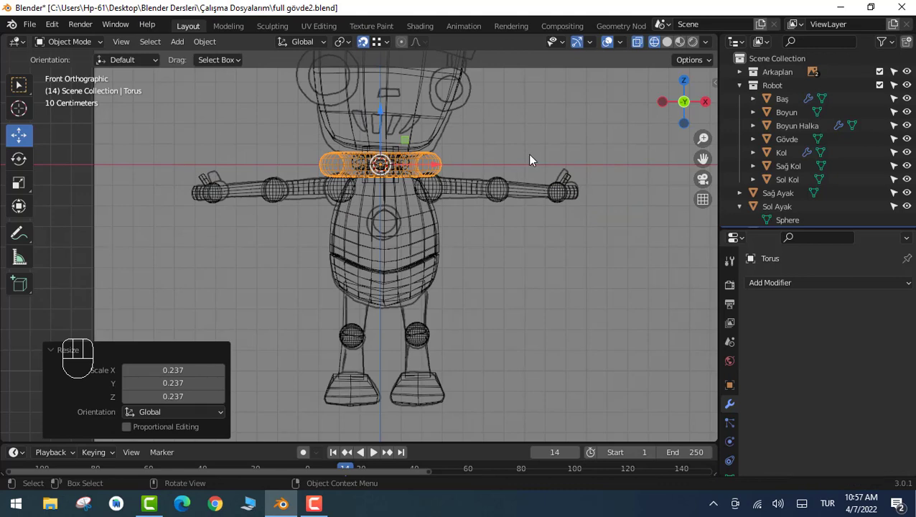
pyautogui.press('r')
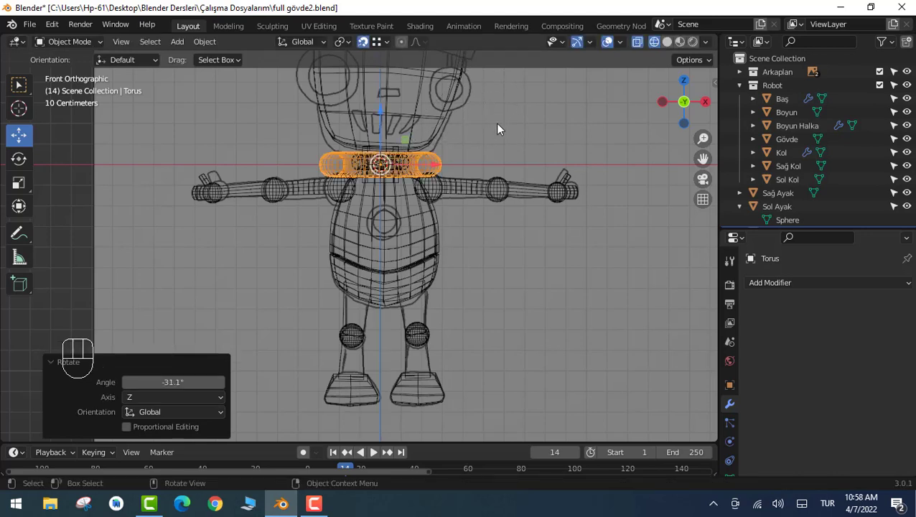
pyautogui.press('r')
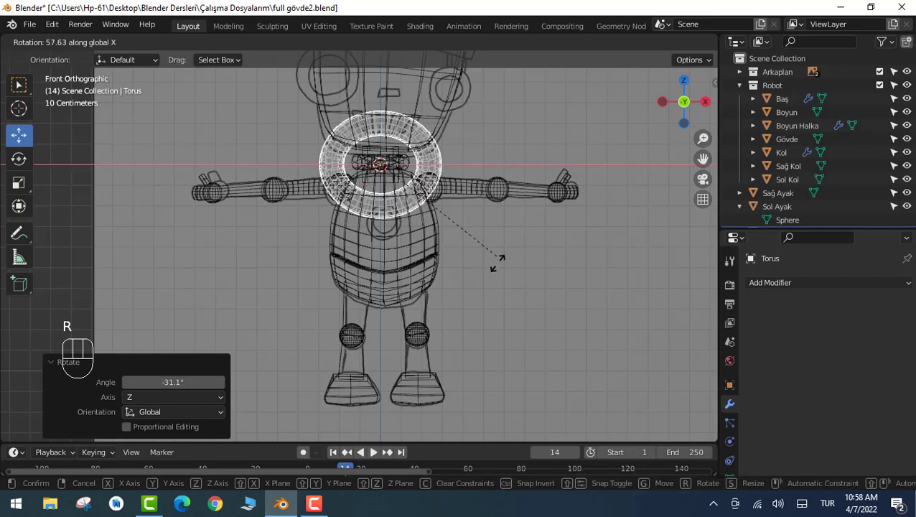
pyautogui.press('z')
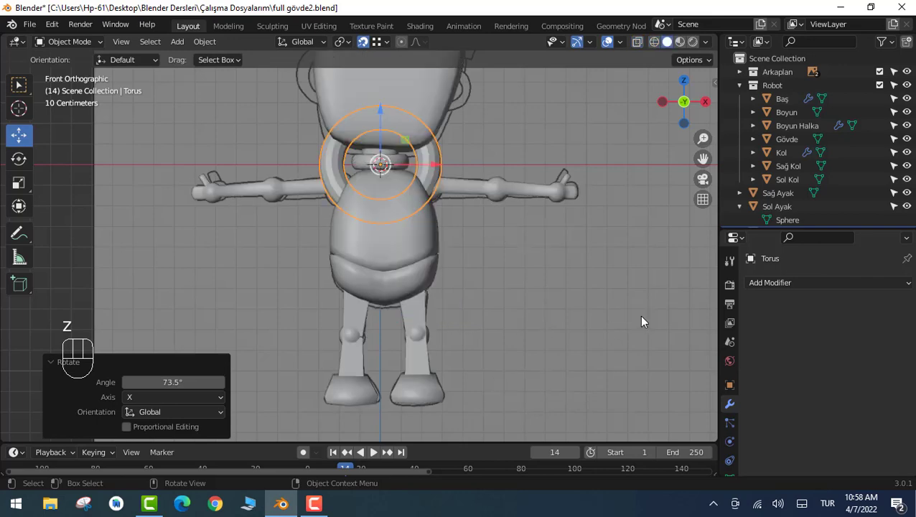
# Check the upright ring in solid view, then return to wireframe display.
pyautogui.scroll(-3)
pyautogui.scroll(3)
pyautogui.press('z')
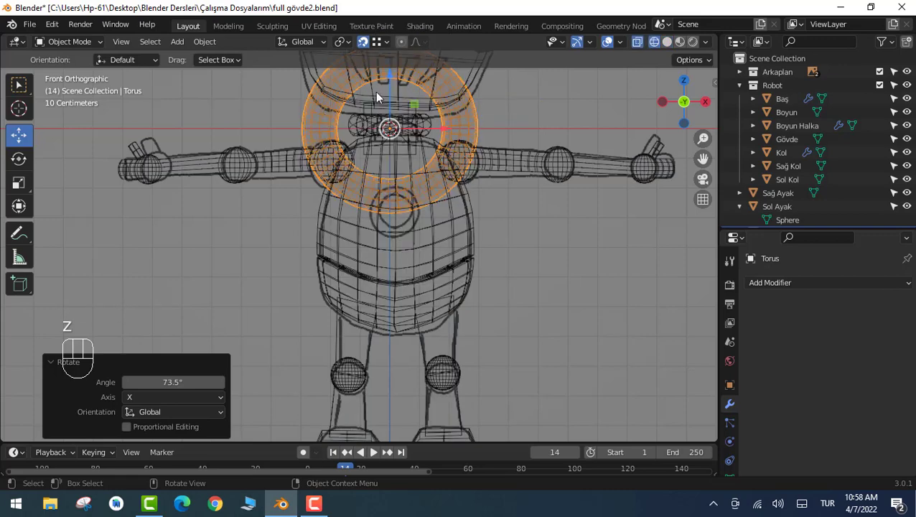
# Scale the torus to button size and move it down onto the robot's chest.
pyautogui.press('s')
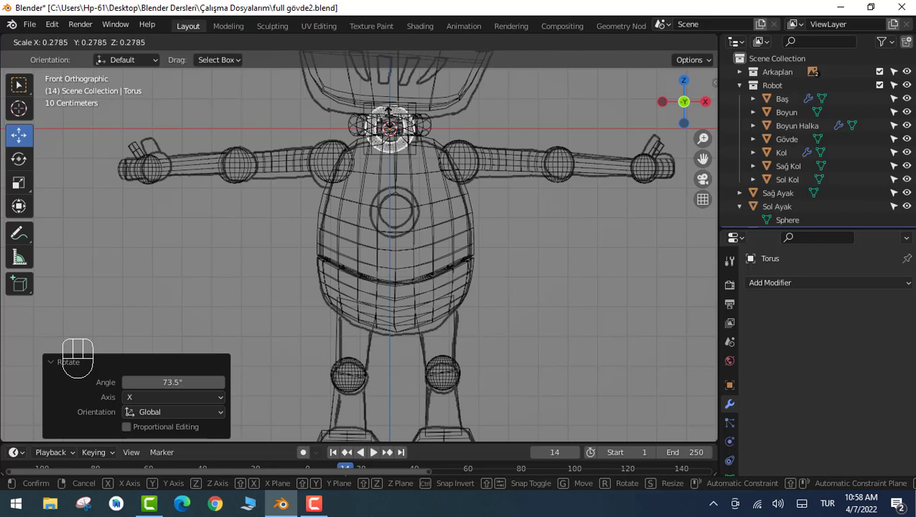
pyautogui.press('g')
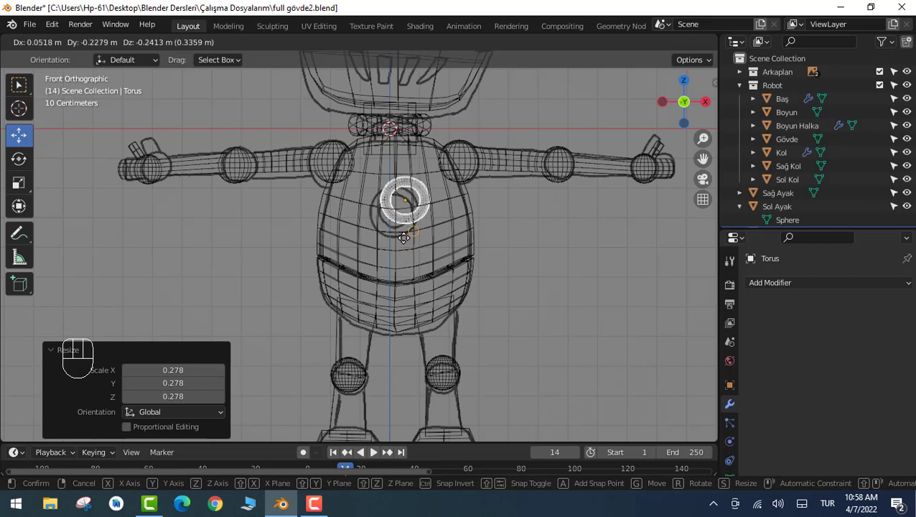
pyautogui.scroll(3)
pyautogui.press('g')
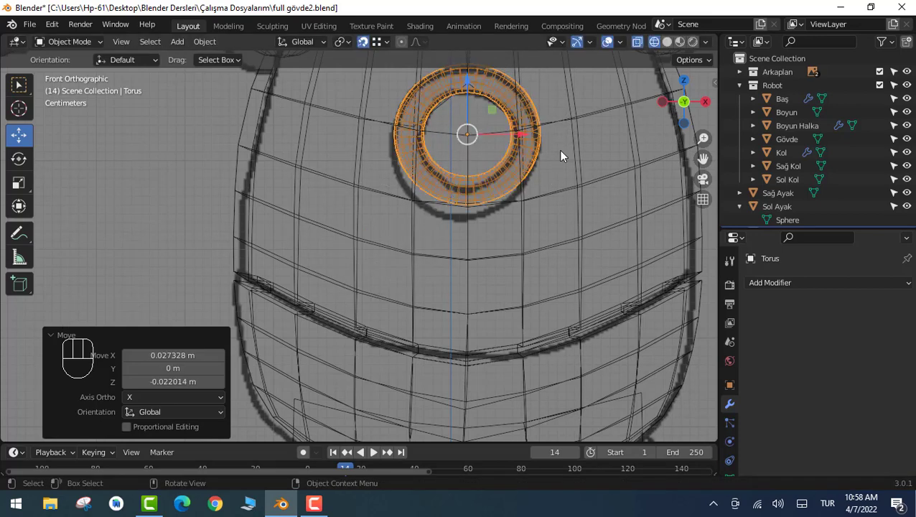
# Return the viewport to Solid shading and orbit around the body with the ring.
pyautogui.press('z')
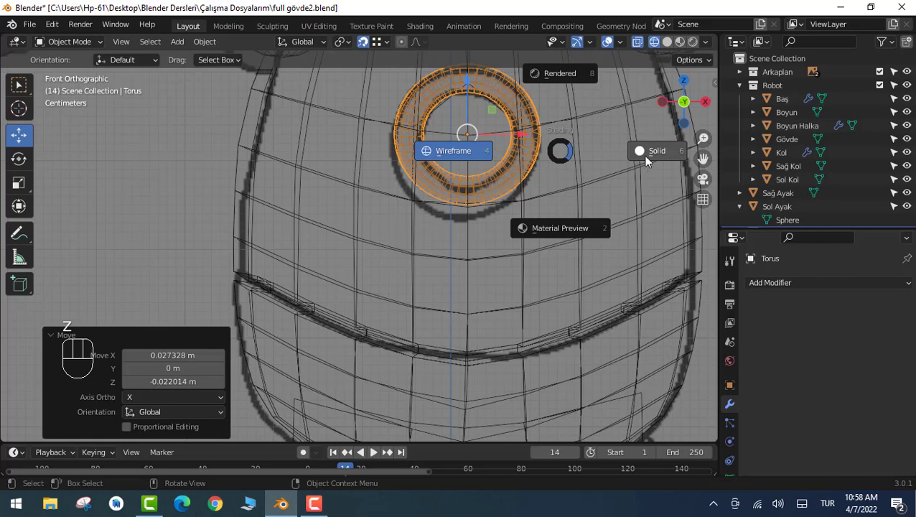
pyautogui.moveTo(654, 161); pyautogui.dragTo(553, 203)
pyautogui.scroll(-3)
# From the side view, tilt the ring to the chest's slope and seat it against the surface.
pyautogui.press('KP_3')
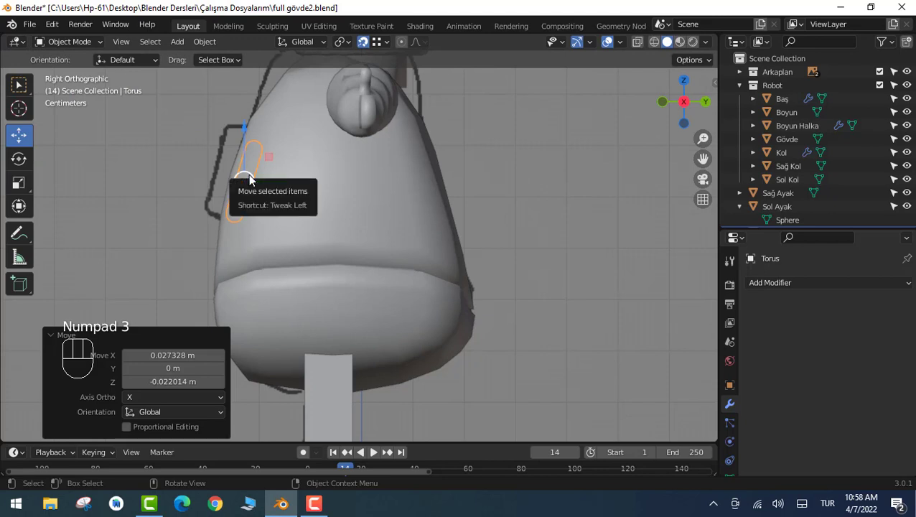
pyautogui.press('g')
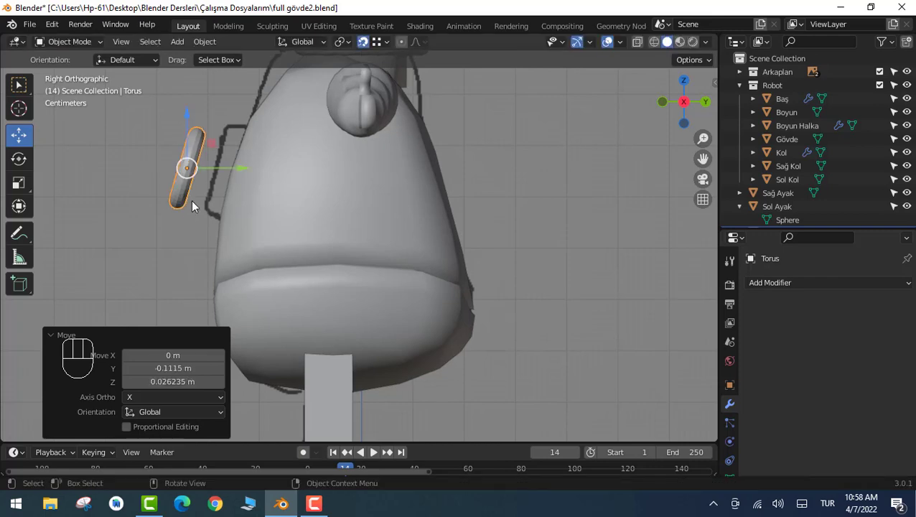
pyautogui.scroll(3)
pyautogui.scroll(-3)
pyautogui.press('g')
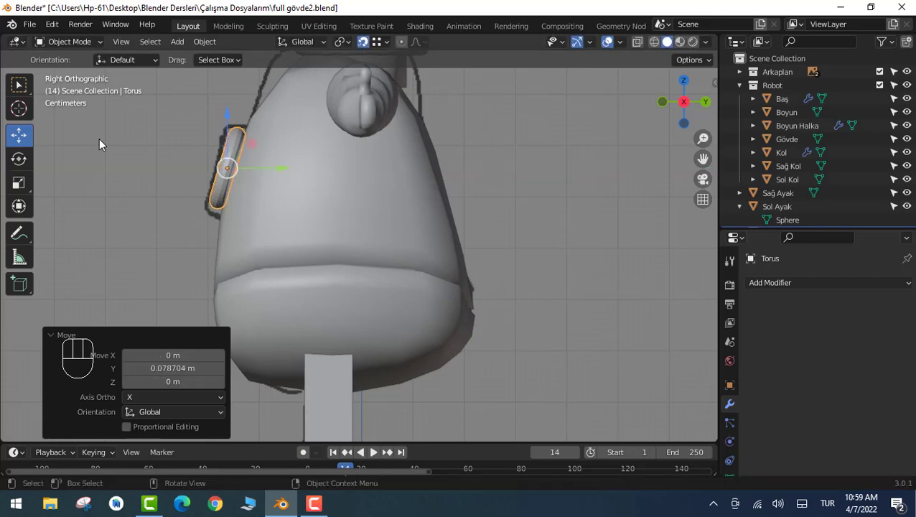
# Return to Front view and inspect the ring resting flush on the chest.
pyautogui.press('KP_1')
pyautogui.scroll(-3)
pyautogui.scroll(3)
pyautogui.scroll(3)
pyautogui.scroll(-3)
pyautogui.moveTo(410, 140); pyautogui.dragTo(371, 142)
pyautogui.scroll(-3)
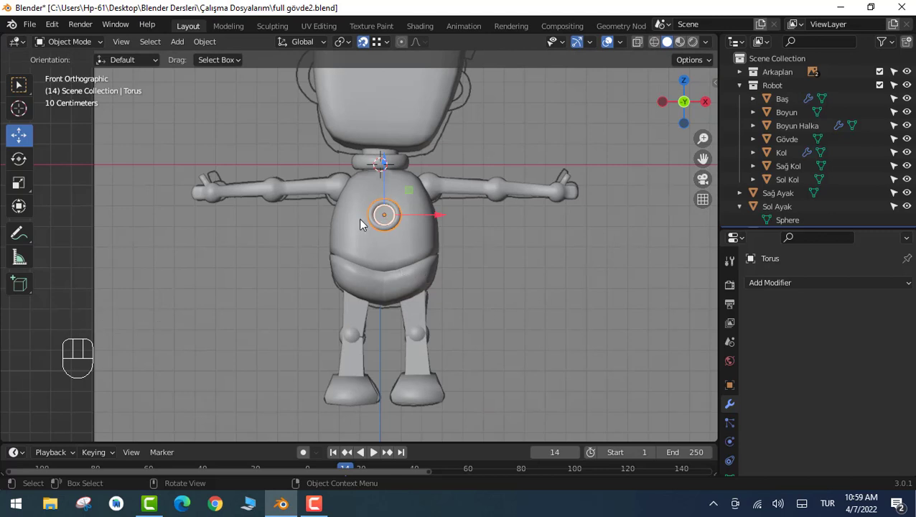
pyautogui.scroll(3)
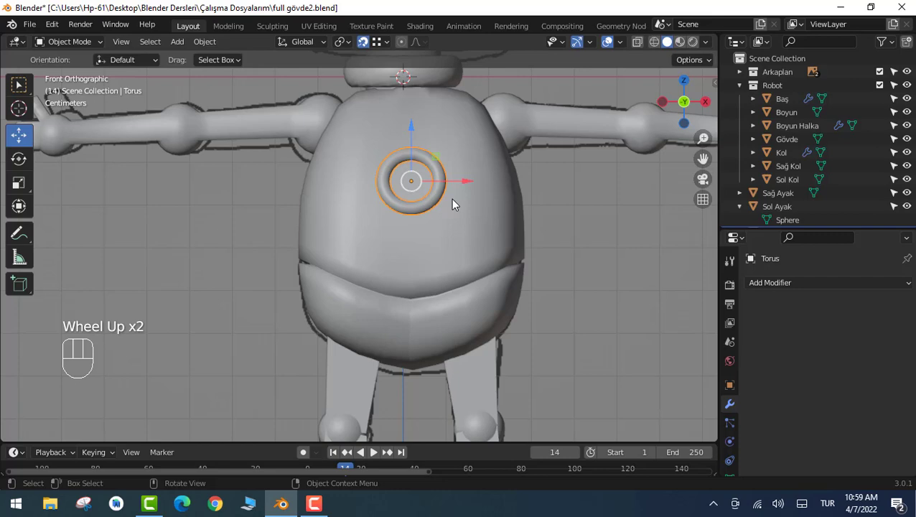
pyautogui.press('z')
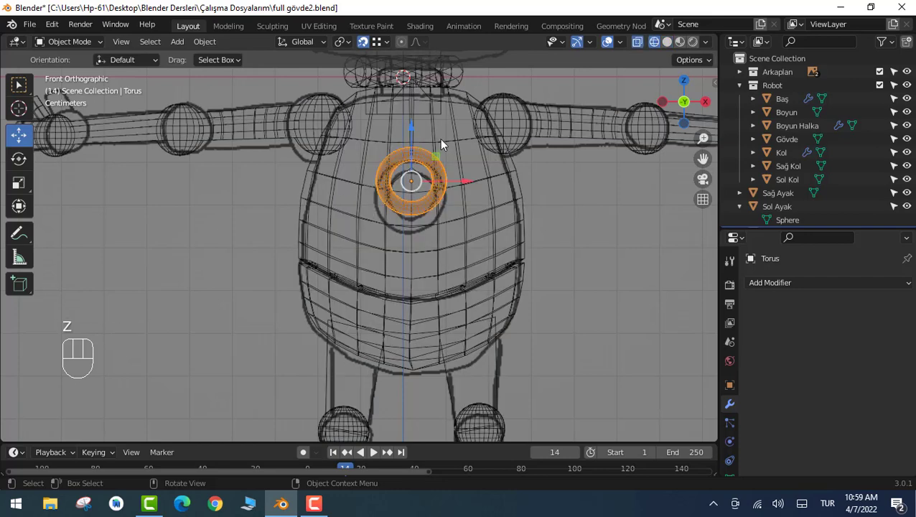
pyautogui.scroll(-3)
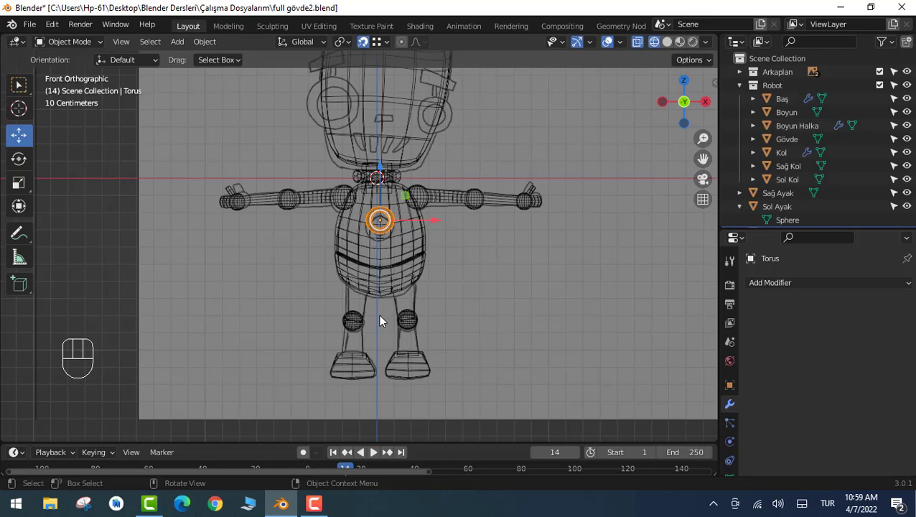
pyautogui.press('z')
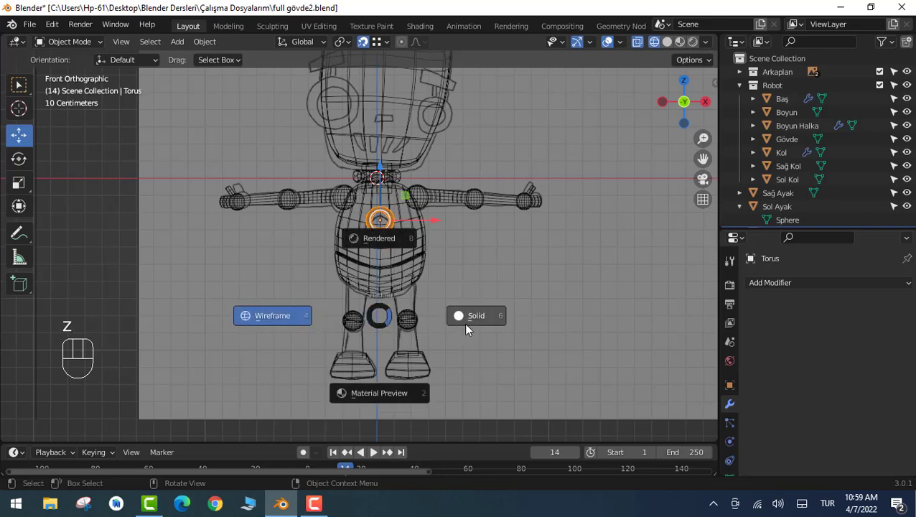
pyautogui.scroll(-3)
pyautogui.scroll(3)
pyautogui.click(603, 283)
pyautogui.moveTo(602, 282); pyautogui.dragTo(598, 310)
pyautogui.press('KP_1')
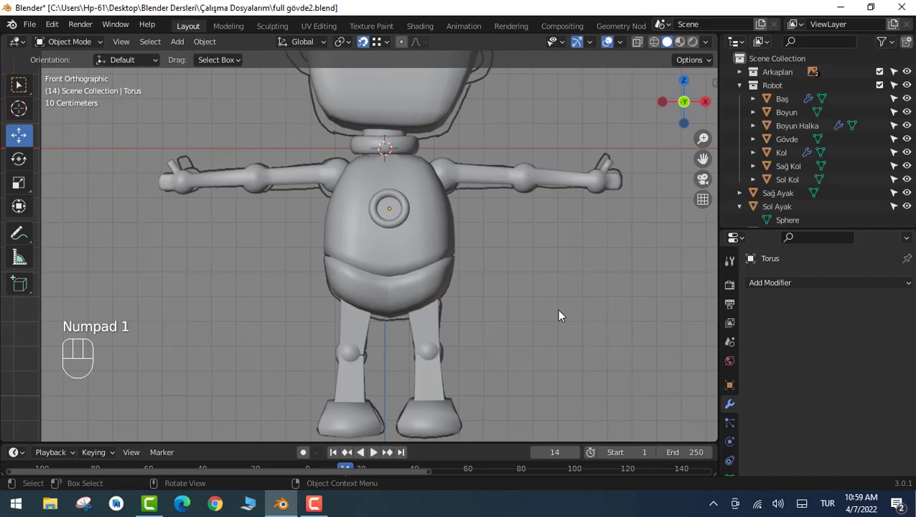